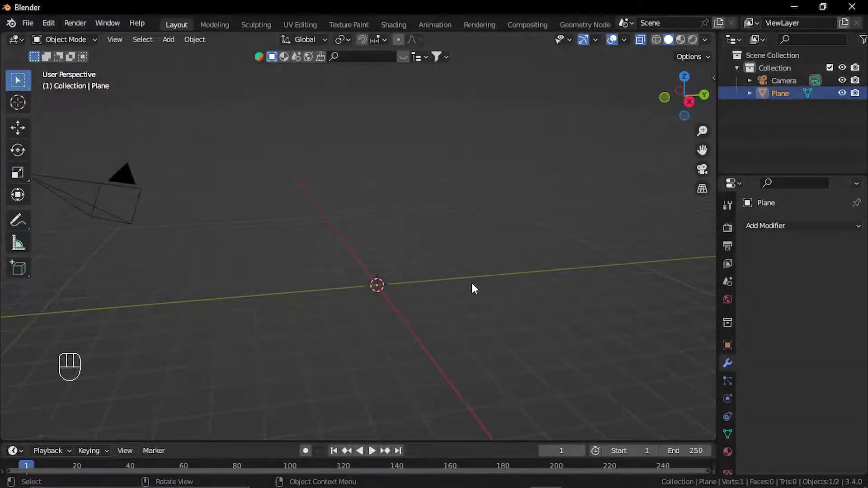
Add a plane, merge it to one vertex and extrude it into a bent three-segment stalk.
{"action": "left_click_drag", "start_coordinate": [455, 288], "coordinate": [471, 288]}
{"action": "left_click_drag", "start_coordinate": [469, 288], "coordinate": [455, 288]}
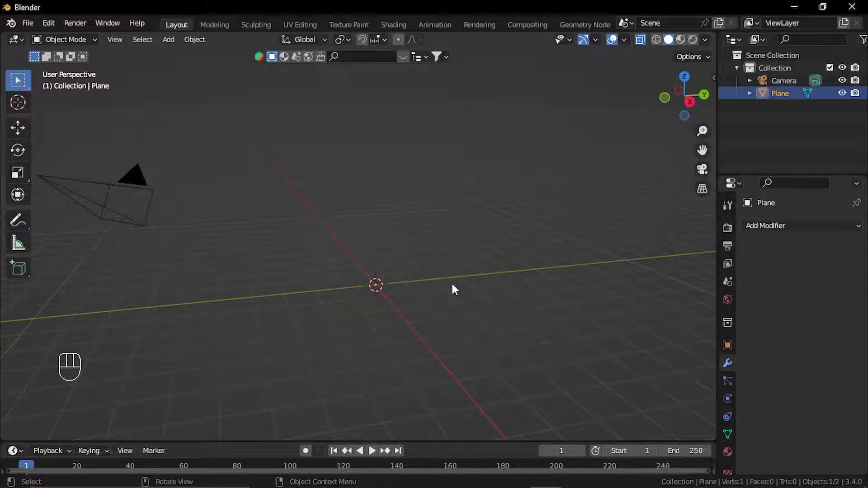
{"action": "key", "text": "shift+a"}
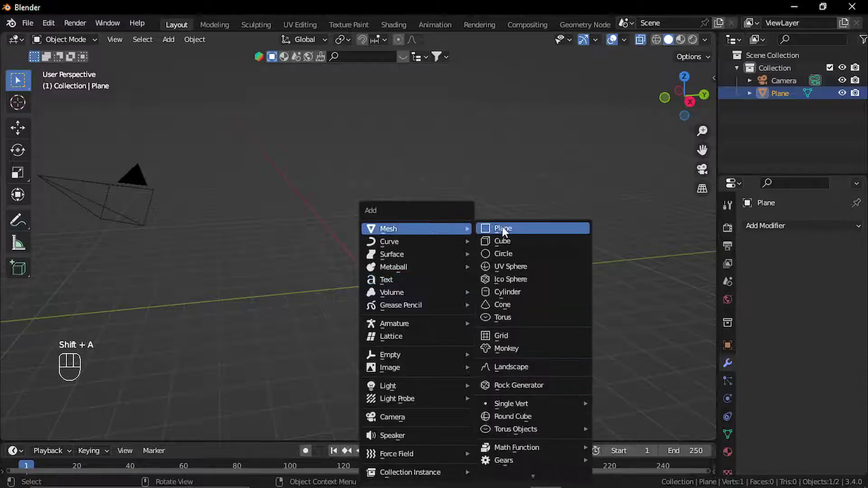
{"action": "key", "text": "Tab"}
{"action": "key", "text": "m"}
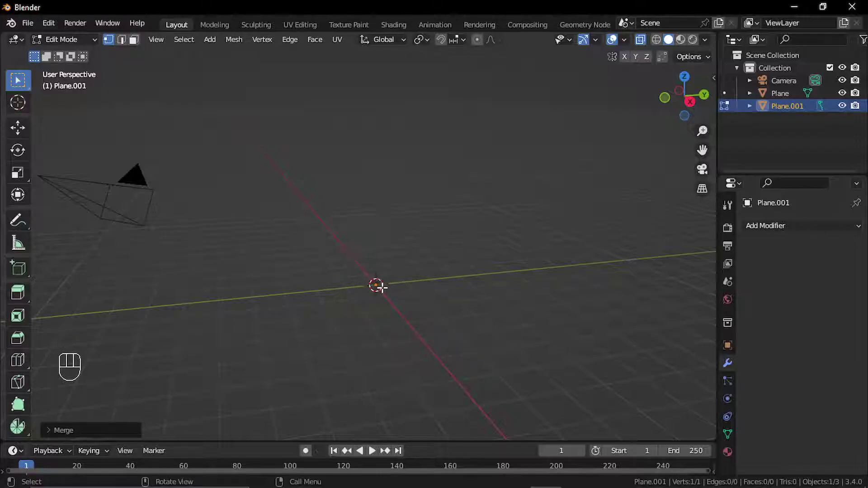
{"action": "key", "text": "e"}
{"action": "middle_click", "coordinate": [669, 37]}
{"action": "key", "text": "e"}
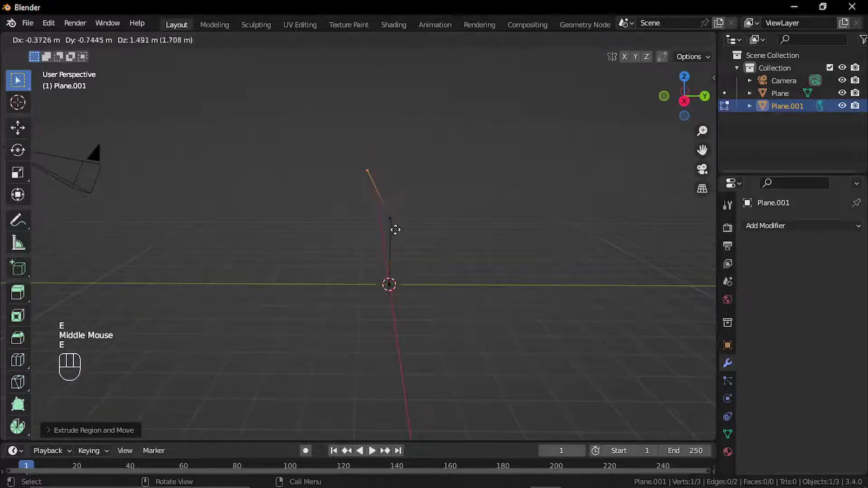
{"action": "key", "text": "e"}
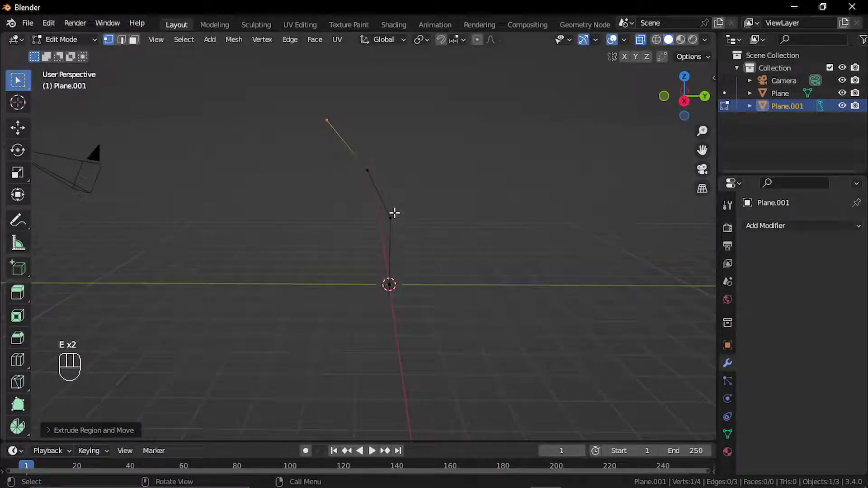
{"action": "key", "text": "Tab"}
Add Skin and Subdivision Surface modifiers with viewport level 2 to make a smooth tube.
{"action": "left_click", "coordinate": [452, 274]}
{"action": "left_click_drag", "start_coordinate": [787, 230], "coordinate": [633, 435]}
{"action": "left_click_drag", "start_coordinate": [804, 225], "coordinate": [631, 460]}
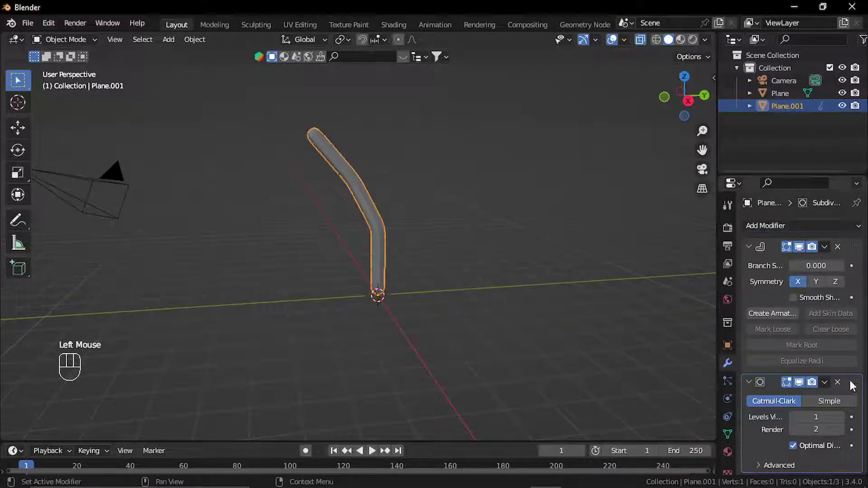
{"action": "left_click", "coordinate": [670, 38]}
{"action": "left_click", "coordinate": [430, 284]}
{"action": "scroll", "scroll_direction": "up", "scroll_amount": 3}
{"action": "left_click_drag", "start_coordinate": [413, 260], "coordinate": [401, 260]}
{"action": "scroll", "scroll_direction": "down", "scroll_amount": 3}
{"action": "middle_click", "coordinate": [432, 264]}
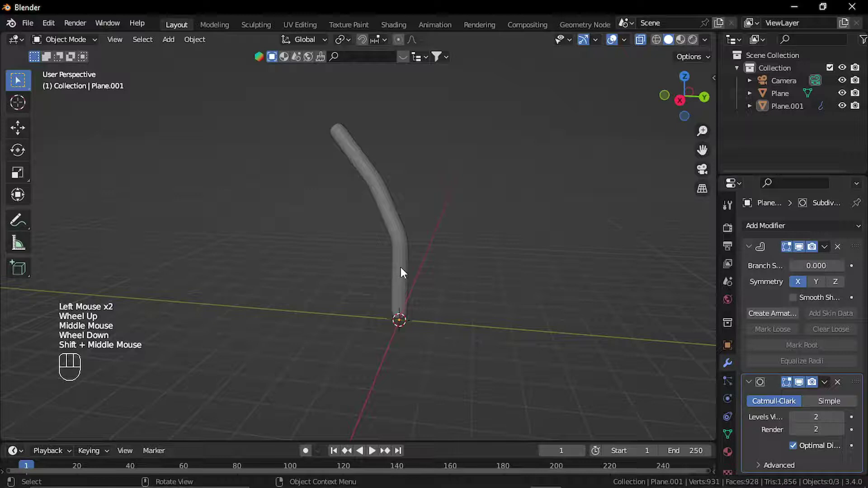
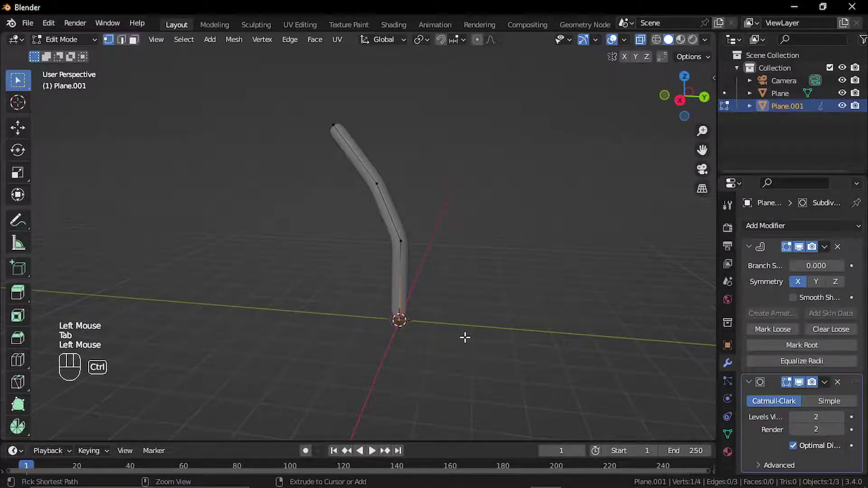
Scale up the skin radius at the trunk's base vertex to flare the bottom.
{"action": "key", "text": "ctrl+a"}
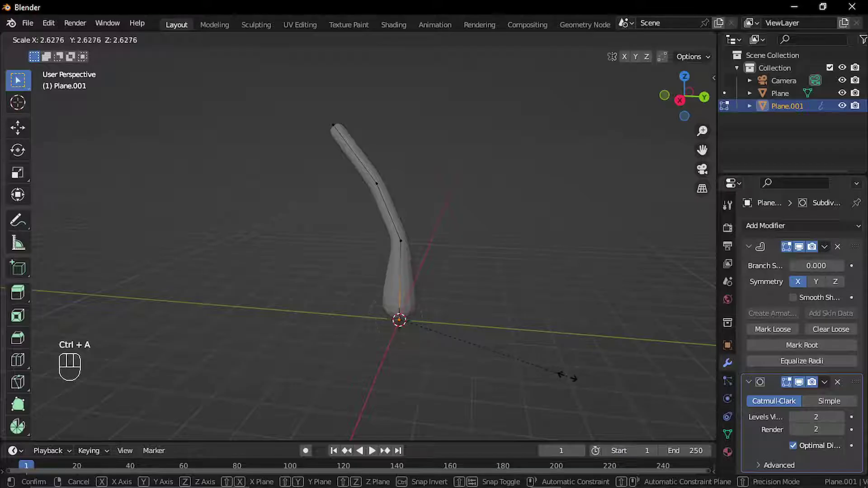
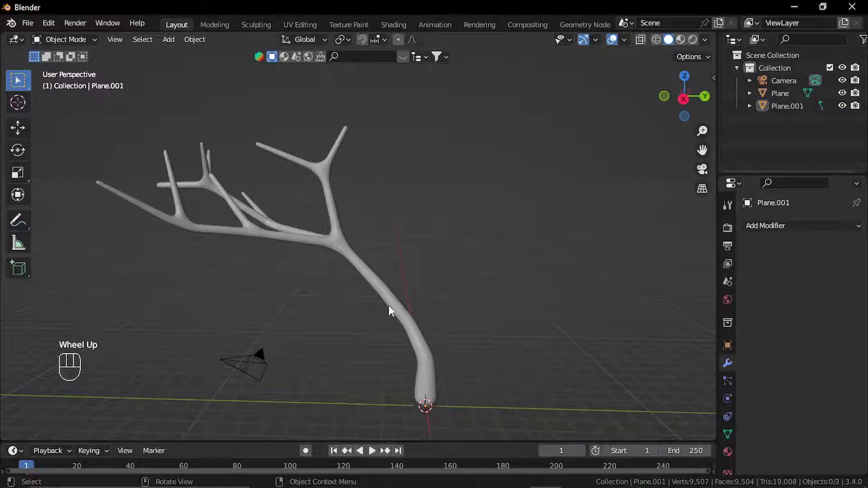
Select the tree, edit its mesh and search for Limited Dissolve to simplify it.
{"action": "left_click", "coordinate": [399, 311]}
{"action": "key", "text": "Tab"}
{"action": "middle_click", "coordinate": [670, 38]}
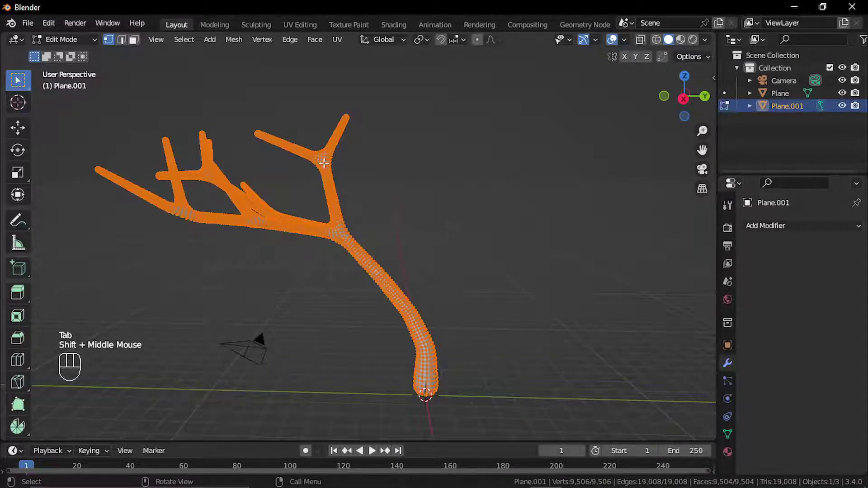
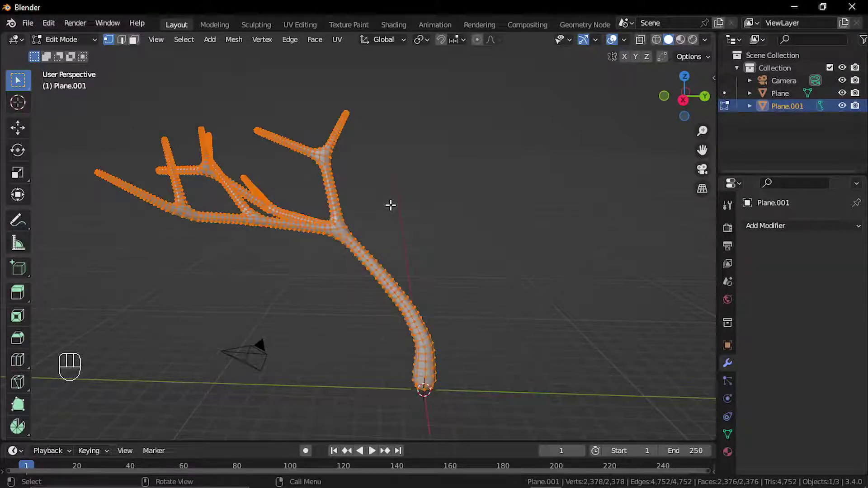
{"action": "key", "text": "F3"}
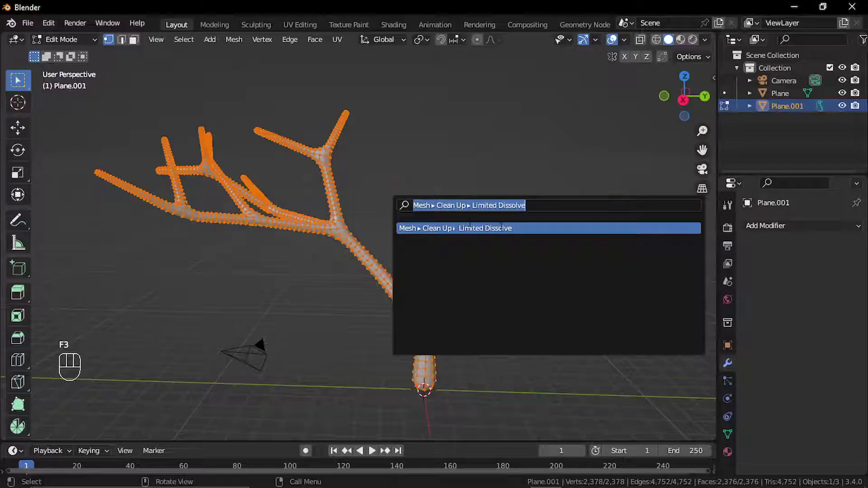
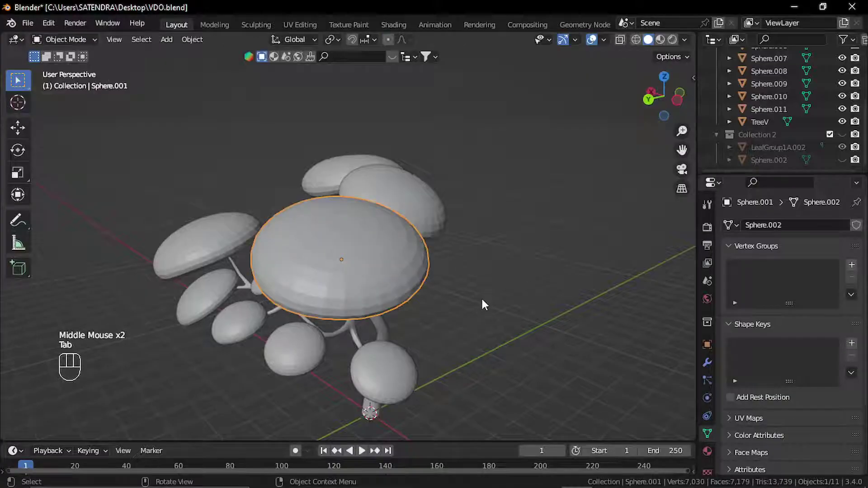
Set Sphere.001's Remesh mode to Quad and run QuadriFlow Remesh on the clump.
{"action": "scroll", "scroll_direction": "down", "scroll_amount": 3}
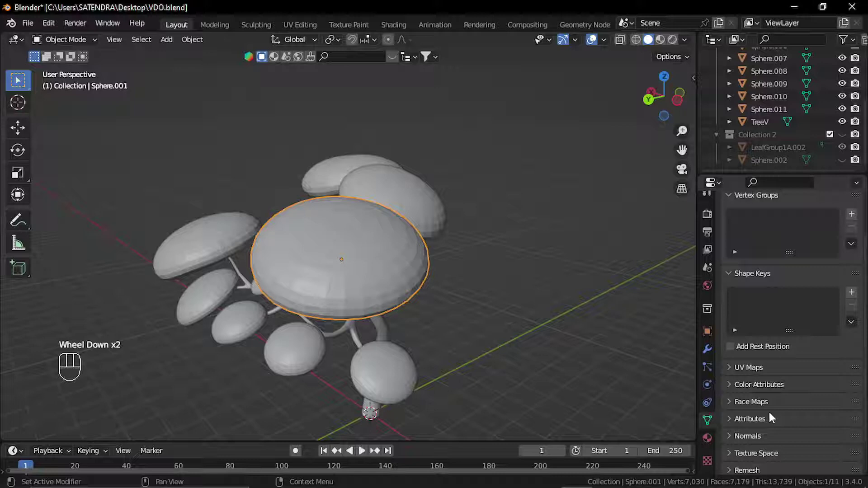
{"action": "scroll", "scroll_direction": "down", "scroll_amount": 3}
{"action": "scroll", "scroll_direction": "down", "scroll_amount": 3}
{"action": "left_click", "coordinate": [736, 435]}
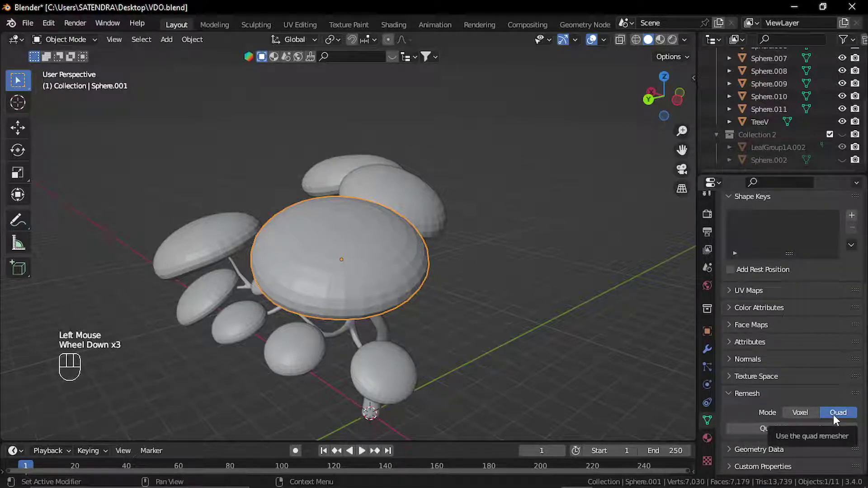
{"action": "key", "text": "Tab"}
{"action": "key", "text": "a"}
{"action": "left_click", "coordinate": [370, 268]}
{"action": "key", "text": "Tab"}
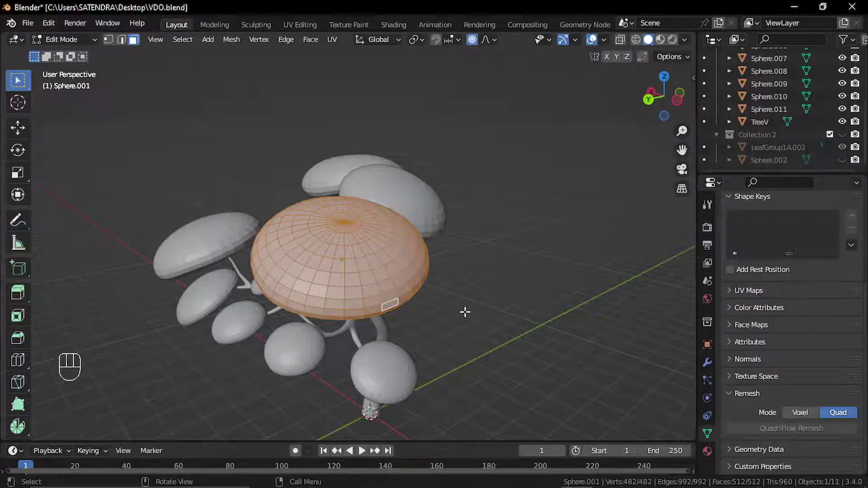
{"action": "key", "text": "Tab"}
{"action": "left_click_drag", "start_coordinate": [809, 432], "coordinate": [768, 471]}
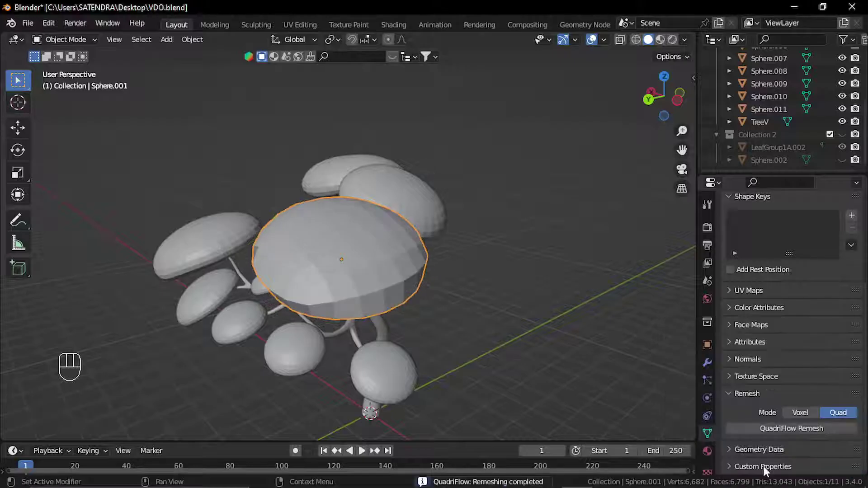
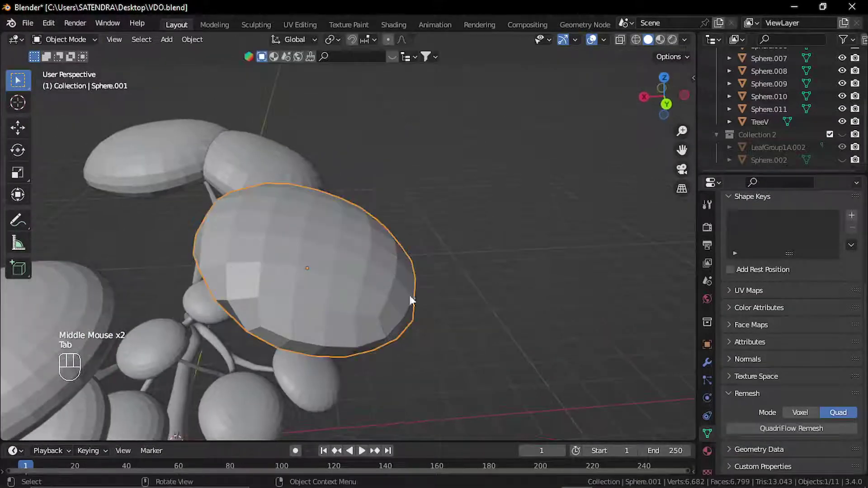
Select the neighbouring leaf clumps (Sphere.003, Sphere.006) and QuadriFlow-remesh them.
{"action": "left_click", "coordinate": [432, 298]}
{"action": "left_click_drag", "start_coordinate": [426, 273], "coordinate": [438, 322]}
{"action": "left_click_drag", "start_coordinate": [418, 315], "coordinate": [318, 321]}
{"action": "scroll", "scroll_direction": "down", "scroll_amount": 3}
{"action": "left_click_drag", "start_coordinate": [449, 271], "coordinate": [403, 296]}
{"action": "left_click", "coordinate": [428, 277]}
{"action": "left_click_drag", "start_coordinate": [780, 431], "coordinate": [721, 416]}
{"action": "left_click", "coordinate": [412, 222]}
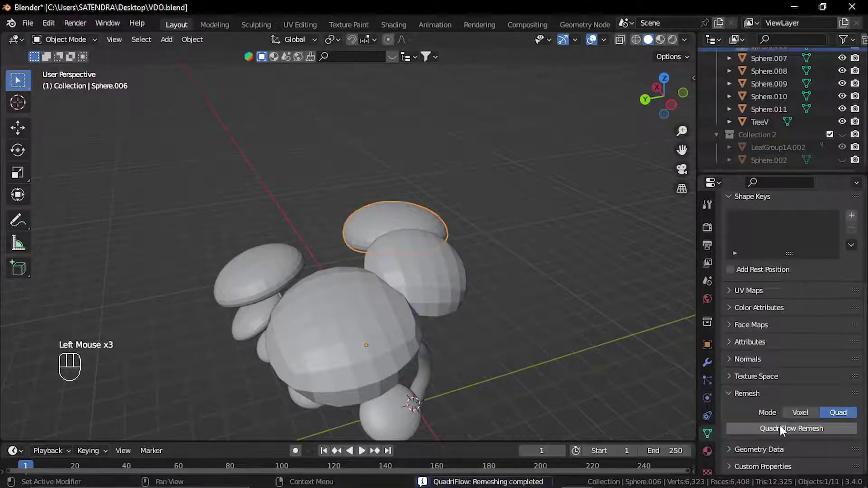
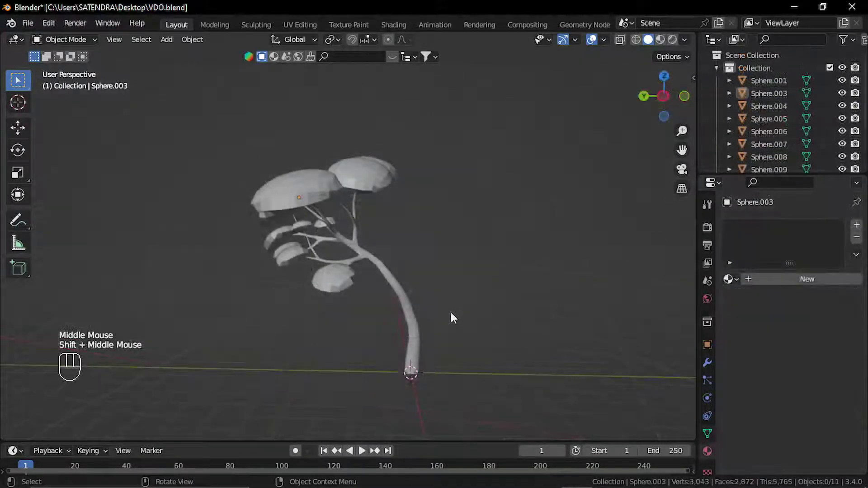
Select all the leaf clump spheres and join them into one object with Ctrl+J.
{"action": "left_click_drag", "start_coordinate": [423, 300], "coordinate": [414, 301]}
{"action": "left_click_drag", "start_coordinate": [418, 142], "coordinate": [225, 341]}
{"action": "middle_click", "coordinate": [285, 299]}
{"action": "left_click", "coordinate": [429, 312]}
{"action": "left_click_drag", "start_coordinate": [317, 333], "coordinate": [316, 329]}
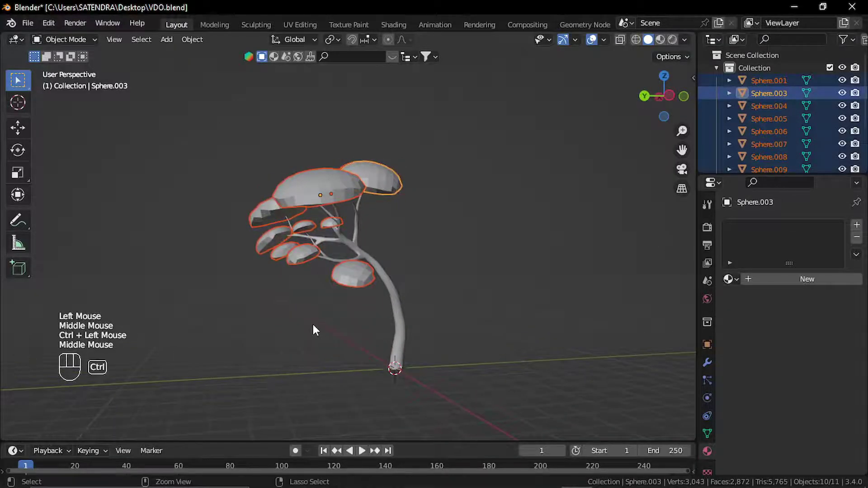
{"action": "key", "text": "ctrl+j"}
Rename the joined leaf object to 'Leaves'.
{"action": "middle_click", "coordinate": [489, 217]}
{"action": "key", "text": "F2"}
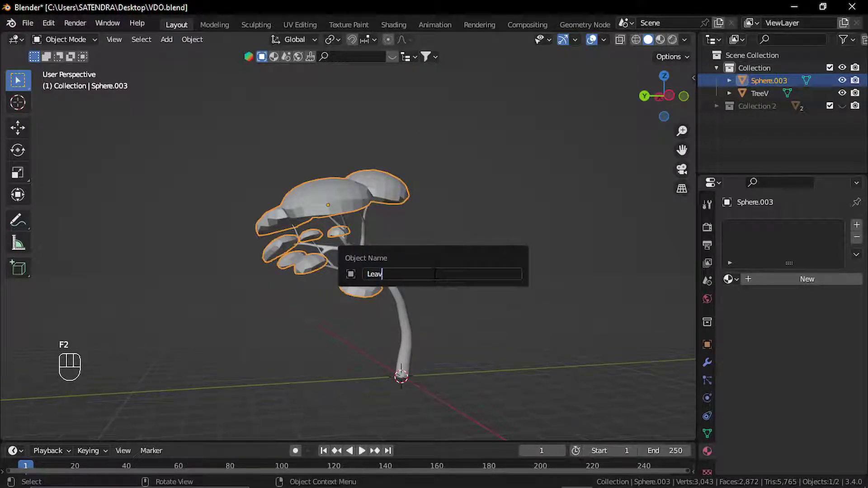
{"action": "left_click", "coordinate": [467, 285]}
{"action": "left_click_drag", "start_coordinate": [411, 299], "coordinate": [426, 299]}
{"action": "middle_click", "coordinate": [386, 258]}
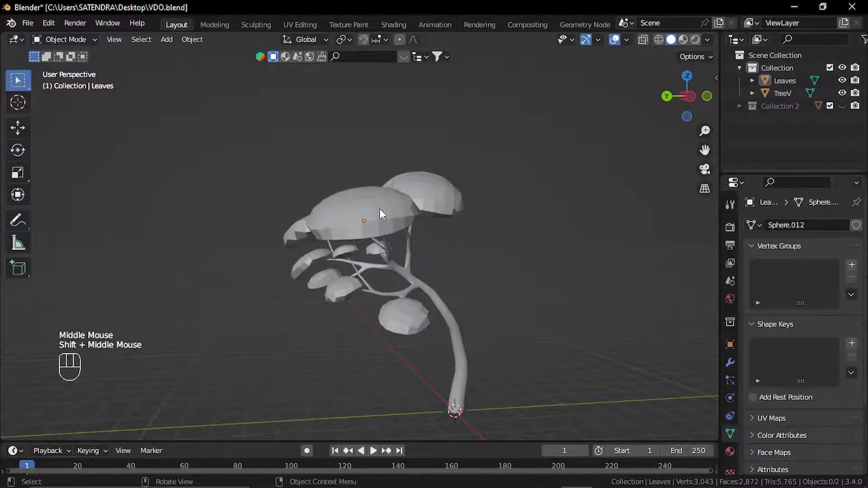
Select all of the Leaves geometry in Edit Mode and reset its UVs.
{"action": "left_click_drag", "start_coordinate": [387, 221], "coordinate": [394, 223]}
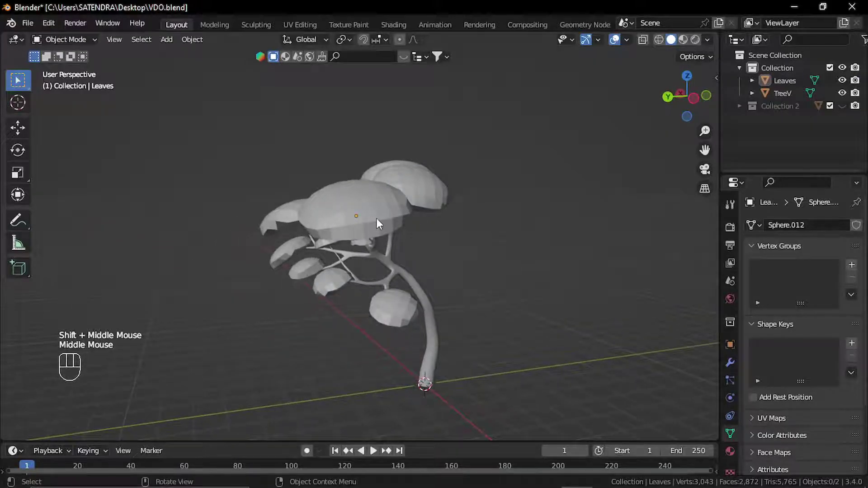
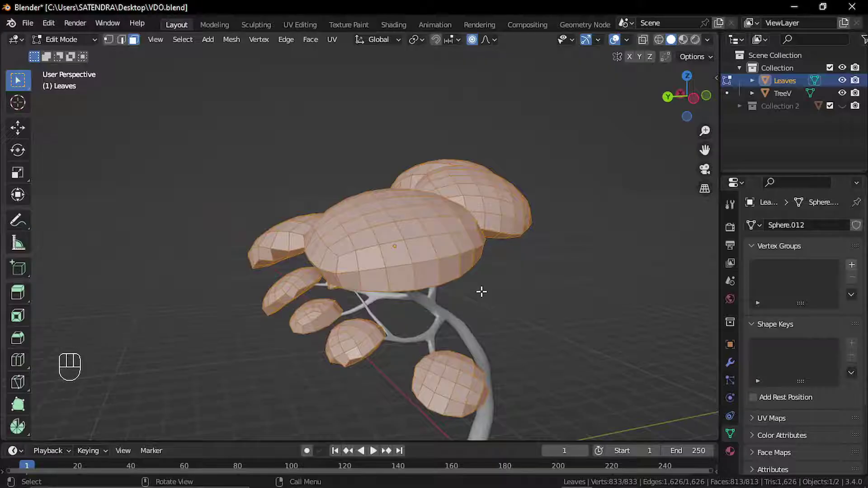
{"action": "key", "text": "a"}
{"action": "left_click_drag", "start_coordinate": [334, 44], "coordinate": [672, 38]}
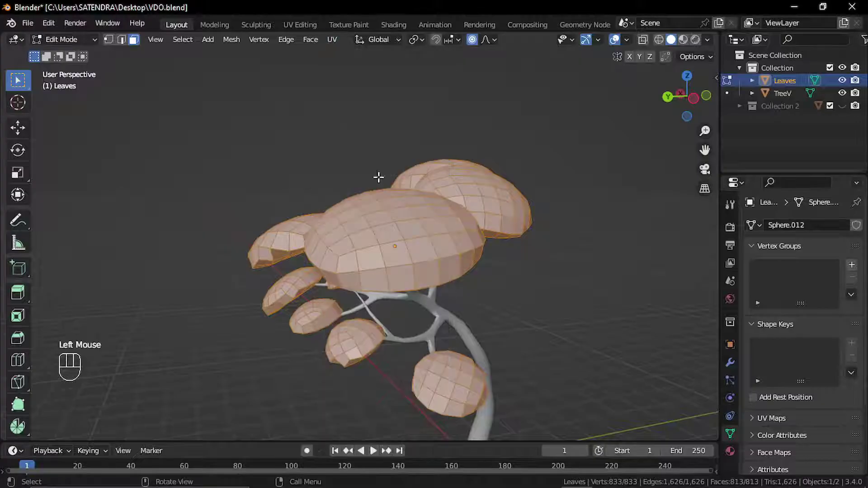
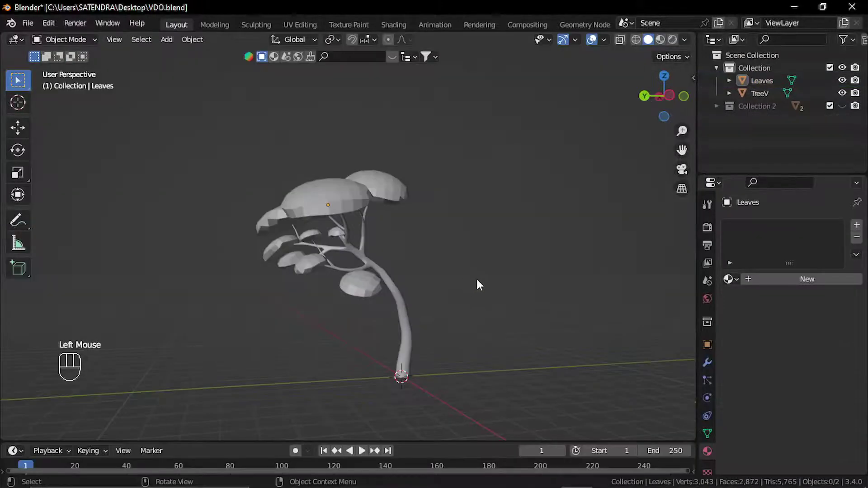
{"action": "left_click_drag", "start_coordinate": [473, 321], "coordinate": [481, 338]}
{"action": "scroll", "scroll_direction": "up", "scroll_amount": 3}
{"action": "left_click_drag", "start_coordinate": [468, 337], "coordinate": [461, 328]}
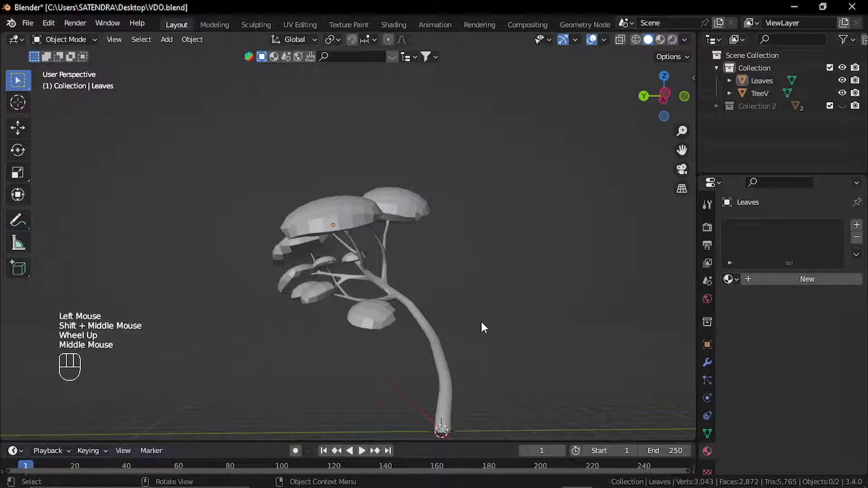
{"action": "middle_click", "coordinate": [478, 319]}
{"action": "left_click_drag", "start_coordinate": [369, 280], "coordinate": [463, 290]}
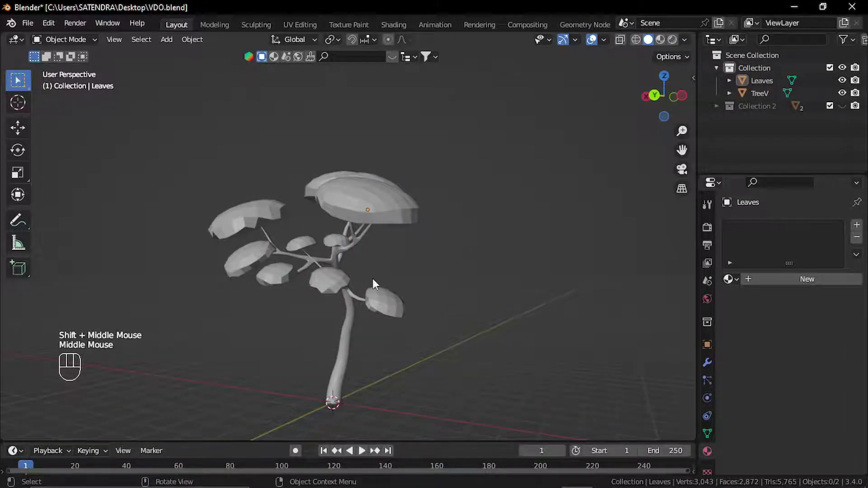
{"action": "left_click_drag", "start_coordinate": [437, 291], "coordinate": [343, 274]}
{"action": "scroll", "scroll_direction": "up", "scroll_amount": 3}
{"action": "left_click_drag", "start_coordinate": [443, 288], "coordinate": [376, 276]}
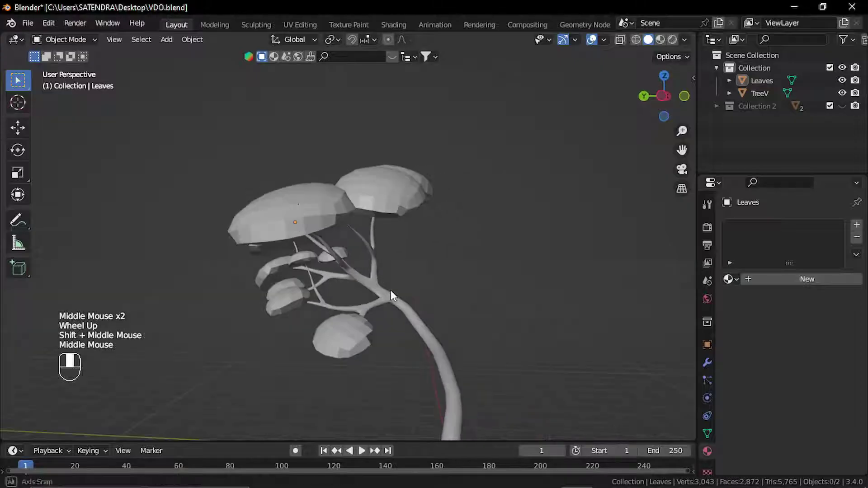